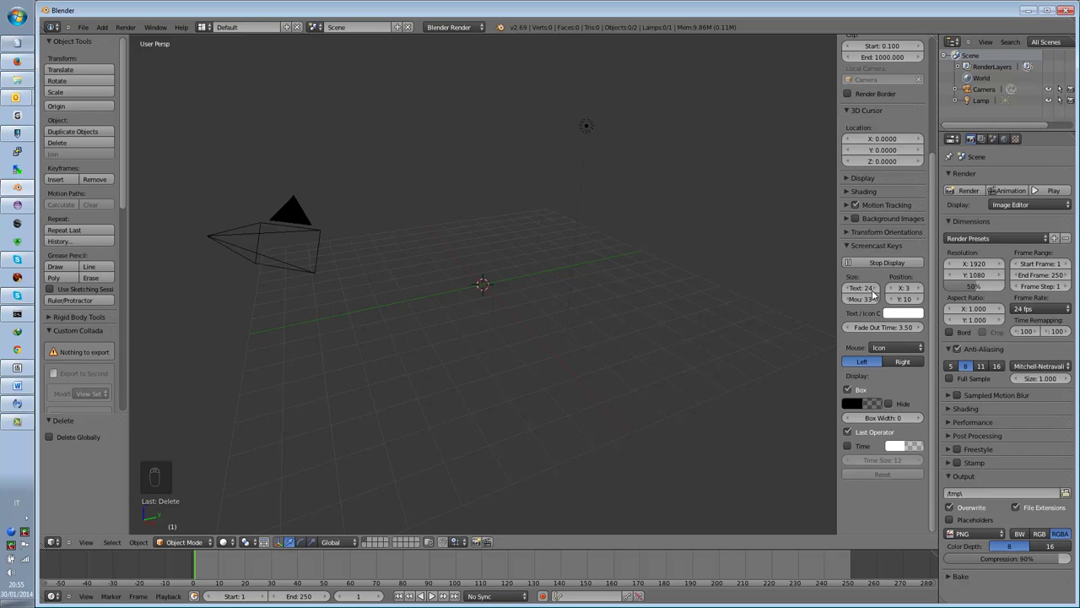
Tilt and orbit the viewport around the empty scene before adding geometry.
left_click_drag(880, 294, 399, 421)
left_click(859, 300)
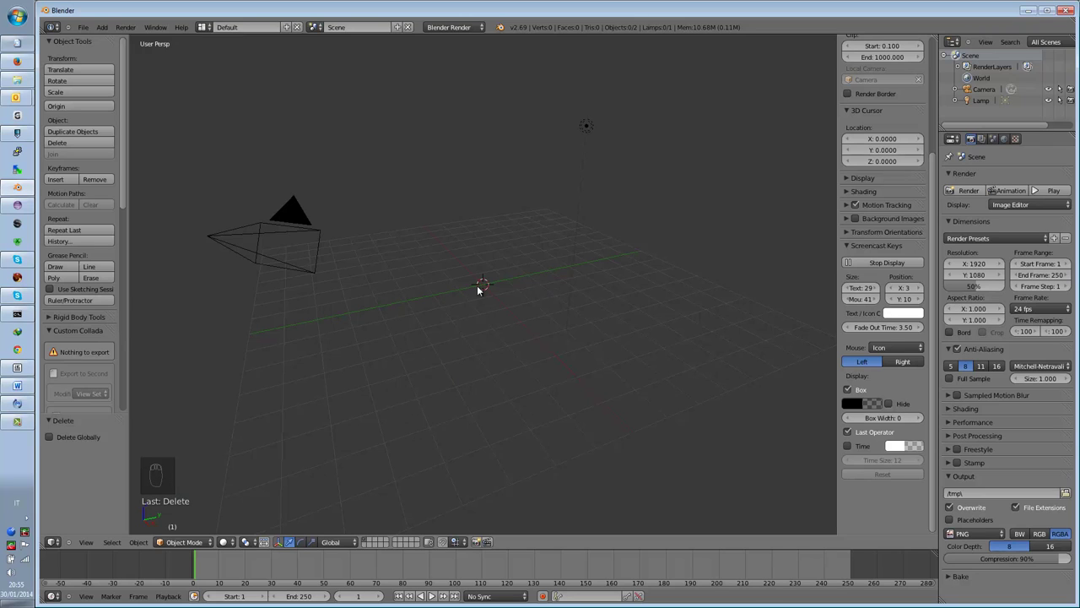
left_click_drag(479, 288, 540, 302)
middle_click(540, 306)
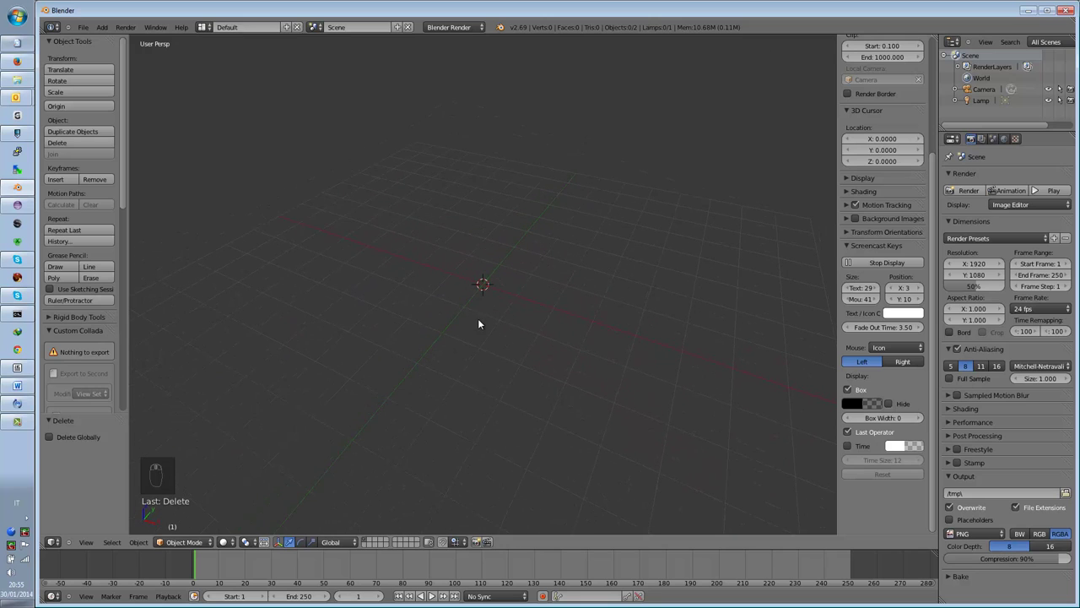
Add a circle mesh via Shift+A and reduce it to 6 vertices for a hexagon.
key("shift+a")
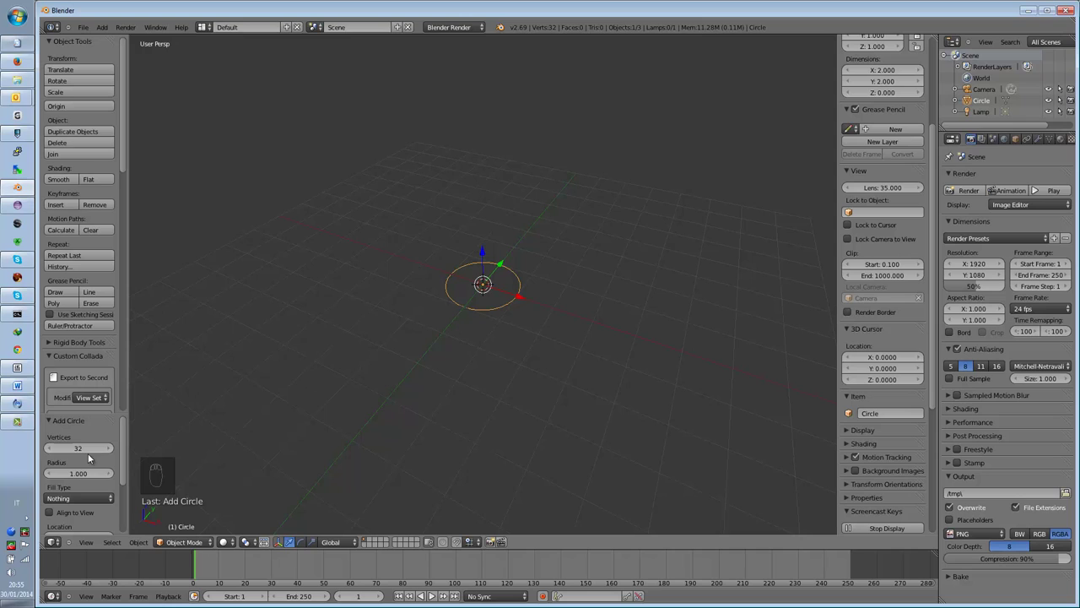
left_click(81, 455)
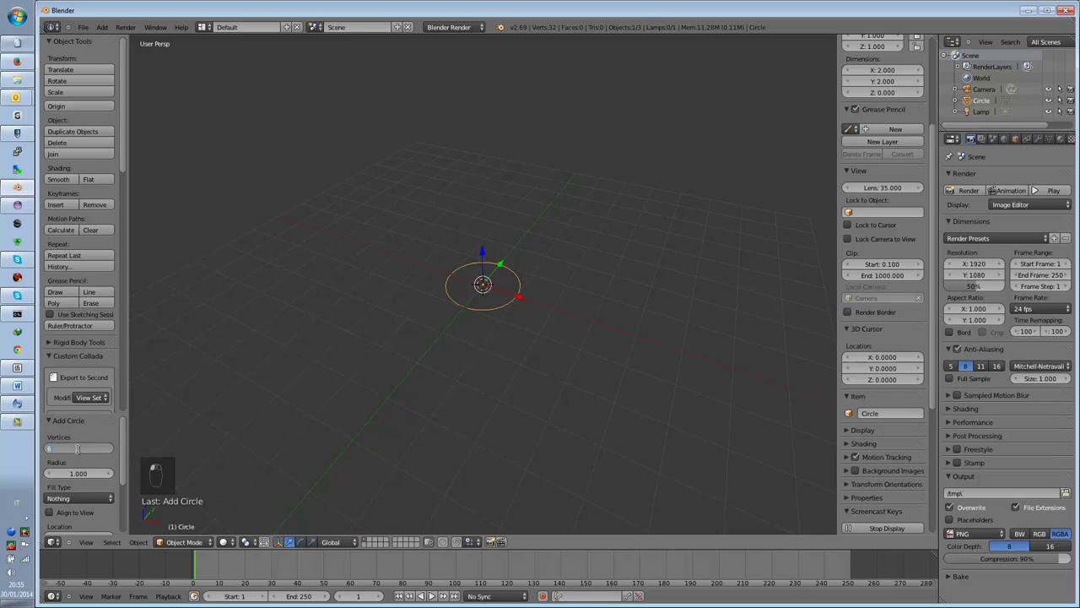
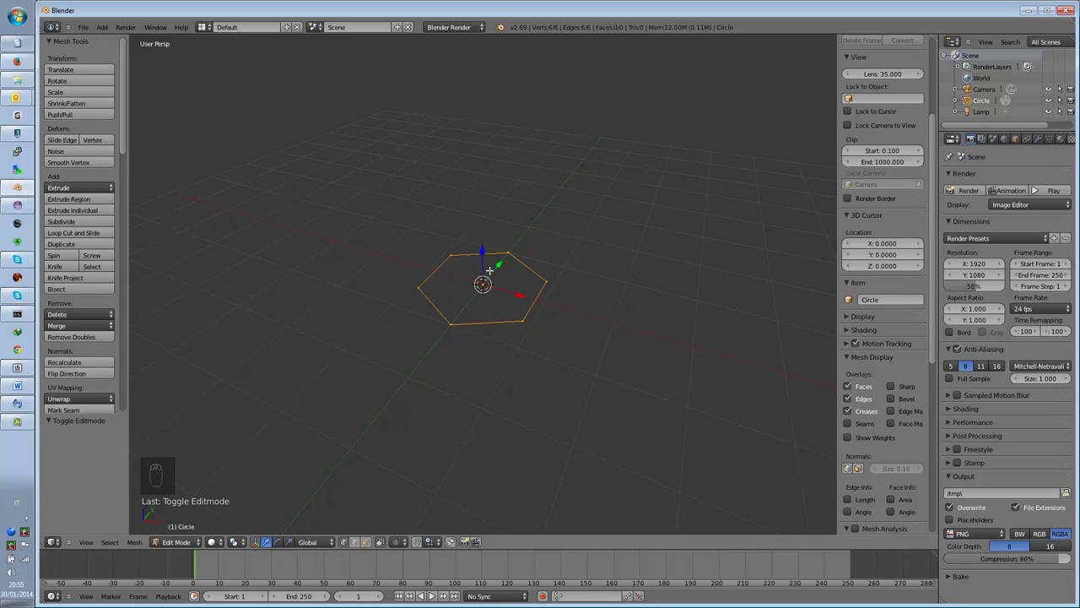
Select all hexagon vertices and extrude them upward twice to start the lamp body.
key("a")
key("a")
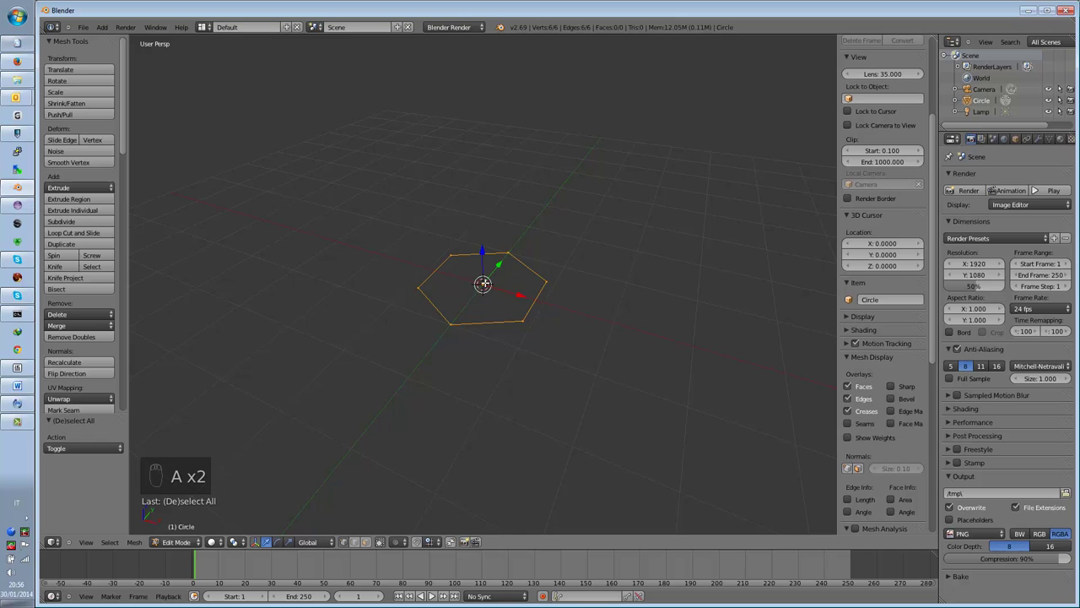
key("e")
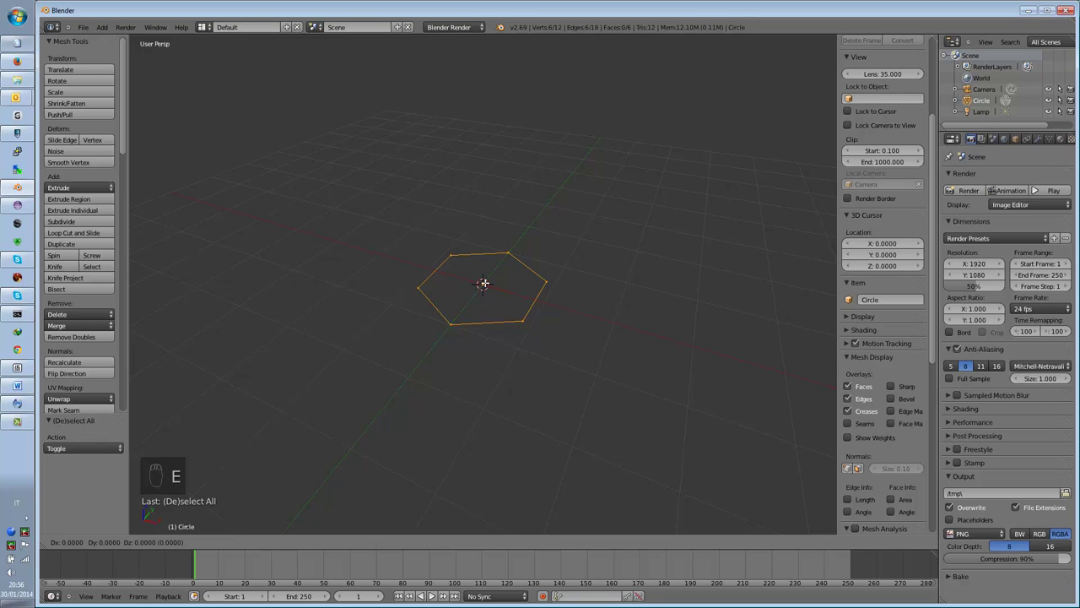
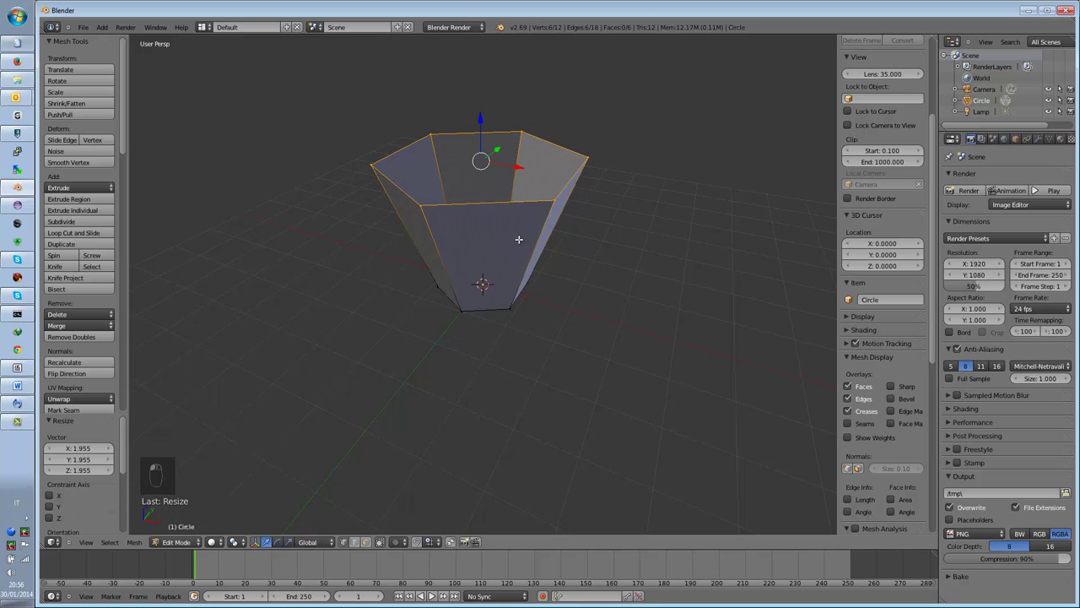
key("e")
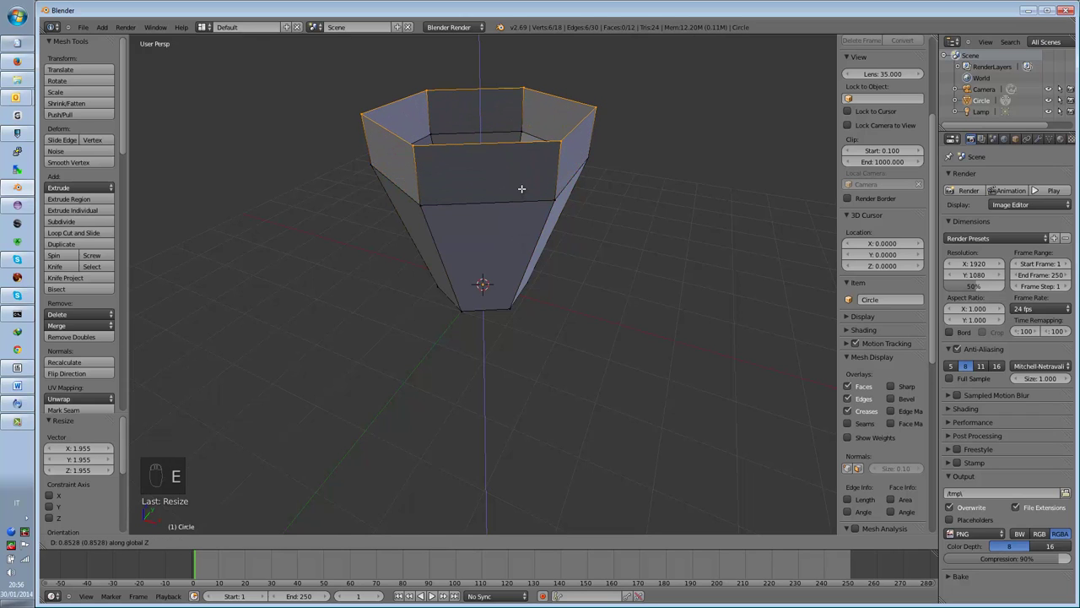
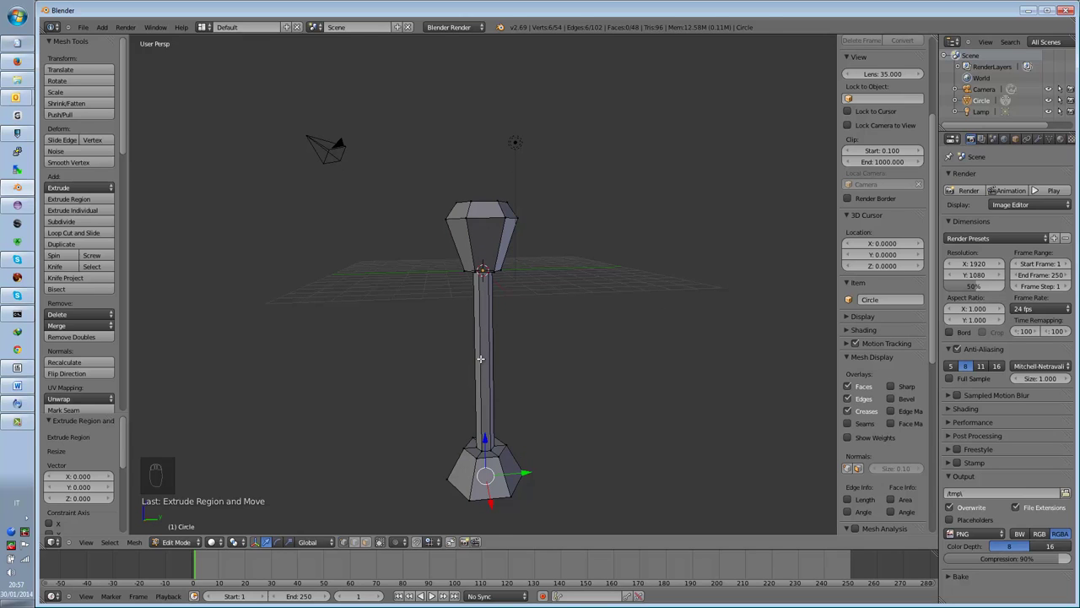
Scale the whole street lamp object down to about 1.7 units tall.
key("Tab")
key("s")
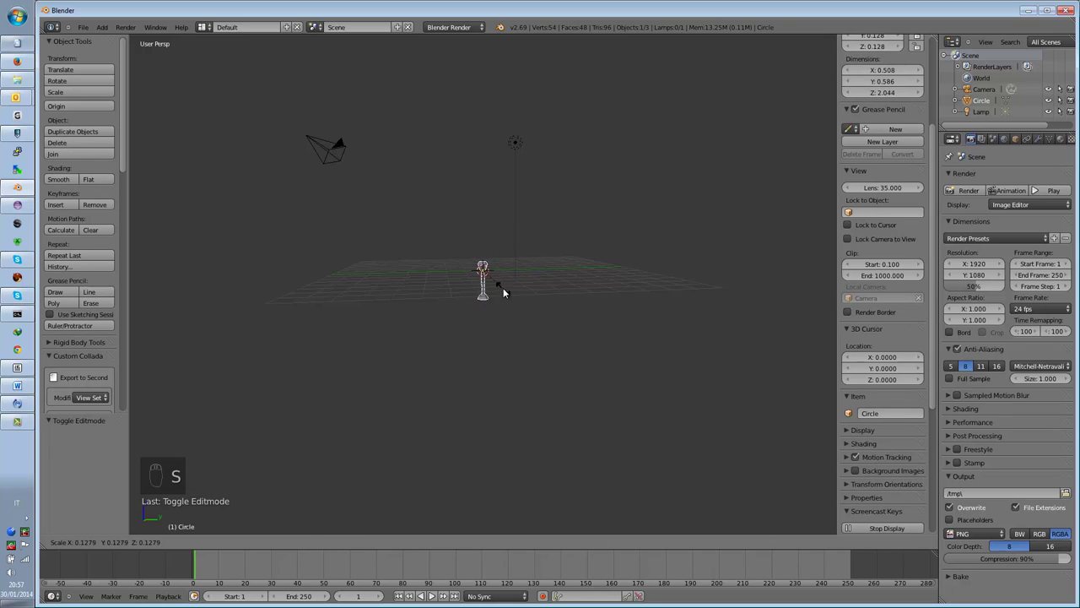
left_click(503, 288)
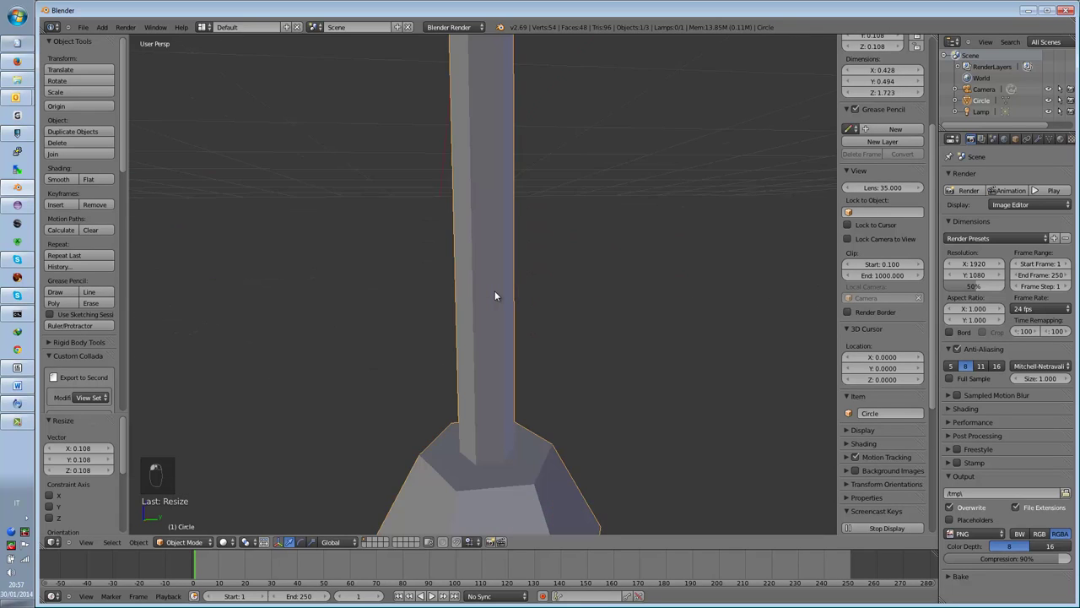
left_click_drag(498, 295, 483, 210)
right_click(483, 209)
Test-render the lamp with F12, return to the scene and raise it along Z.
left_click_drag(485, 208, 478, 147)
left_click_drag(472, 220, 470, 193)
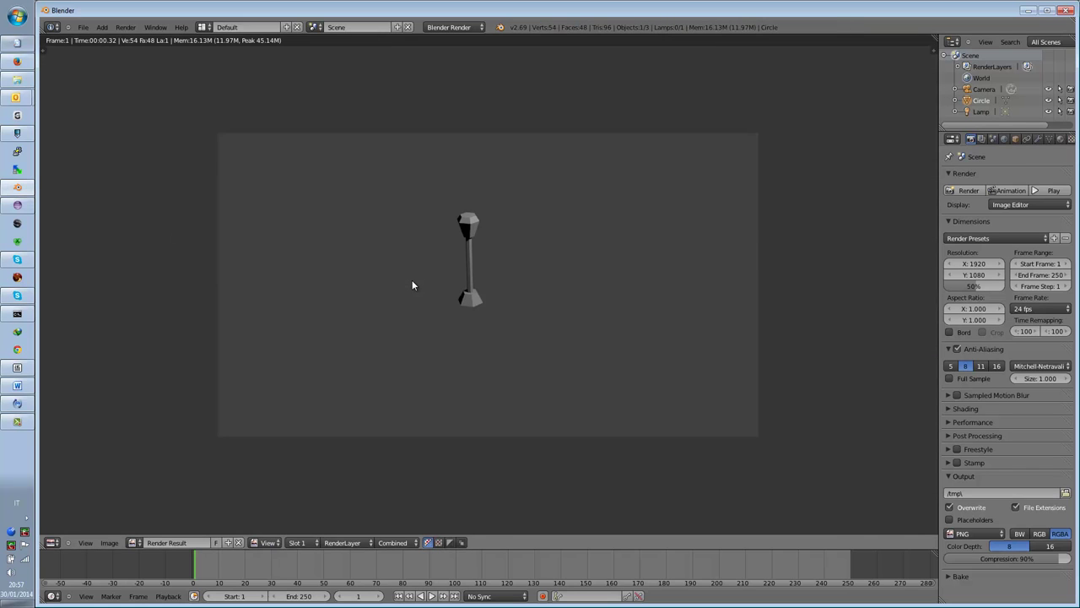
key("F12")
key("Escape")
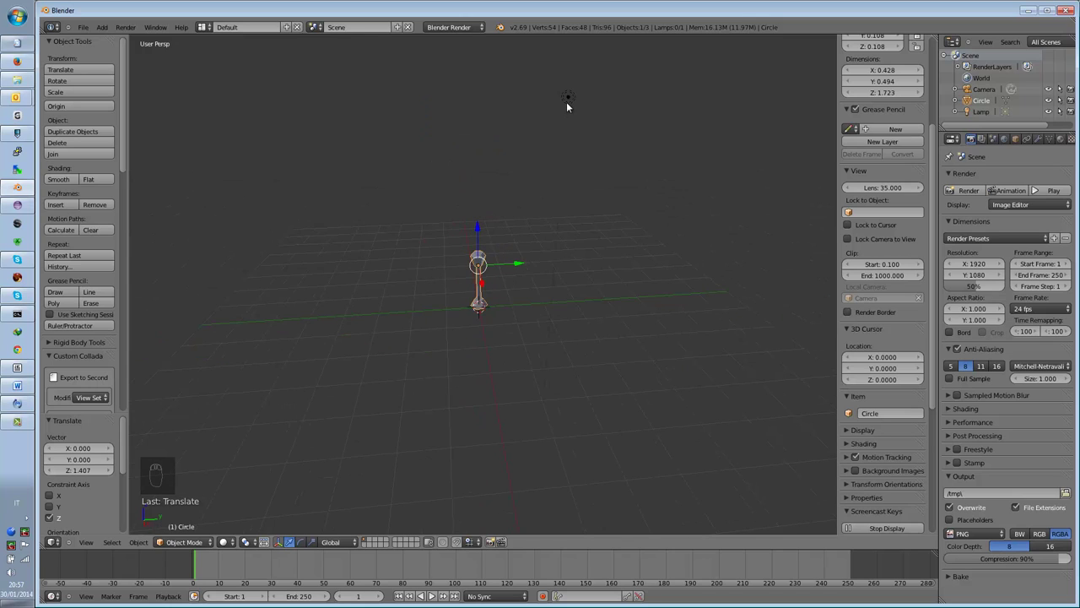
Select the scene light and change it to a Hemi light above the lamp.
left_click_drag(570, 106, 1028, 120)
left_click(1038, 140)
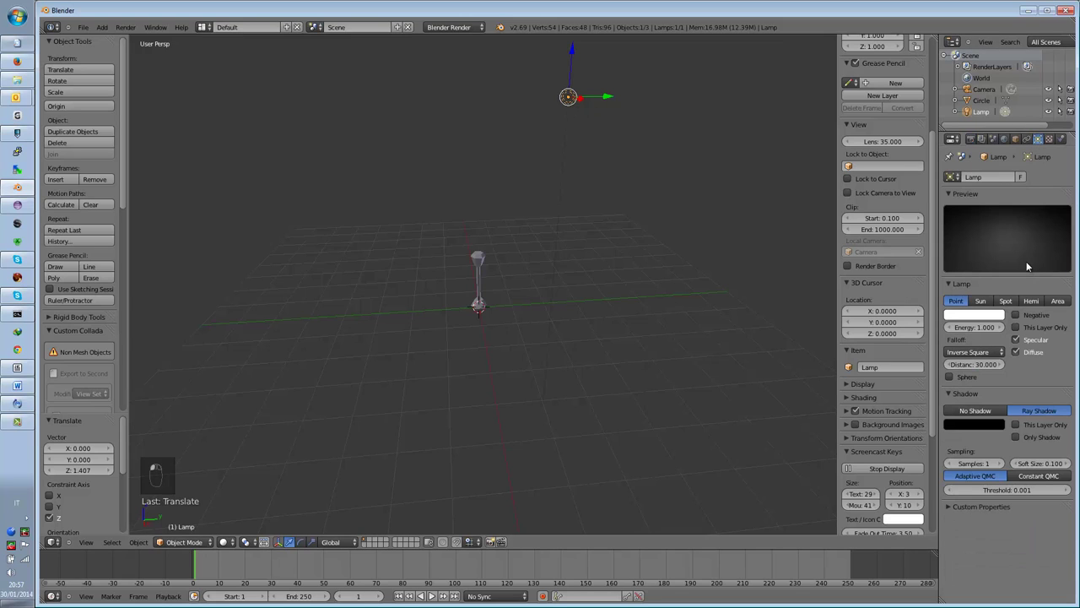
left_click(1032, 305)
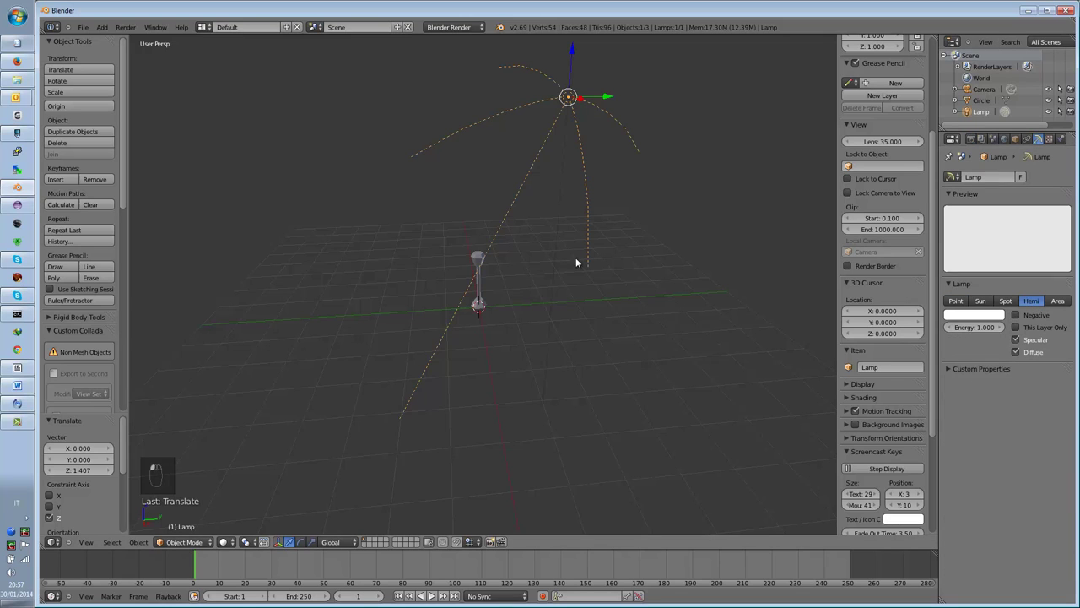
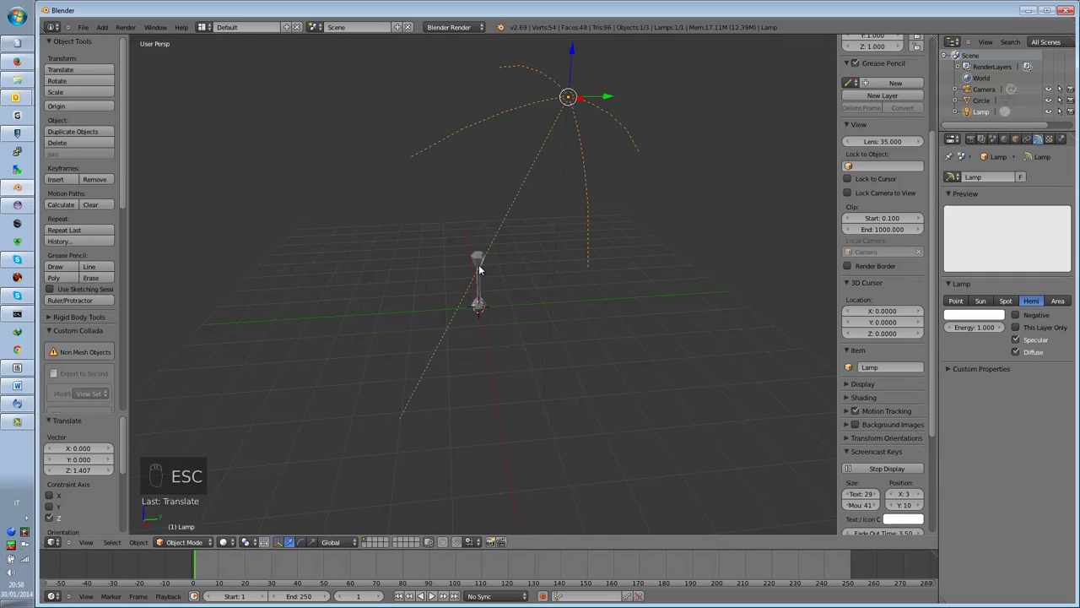
left_click_drag(481, 271, 465, 255)
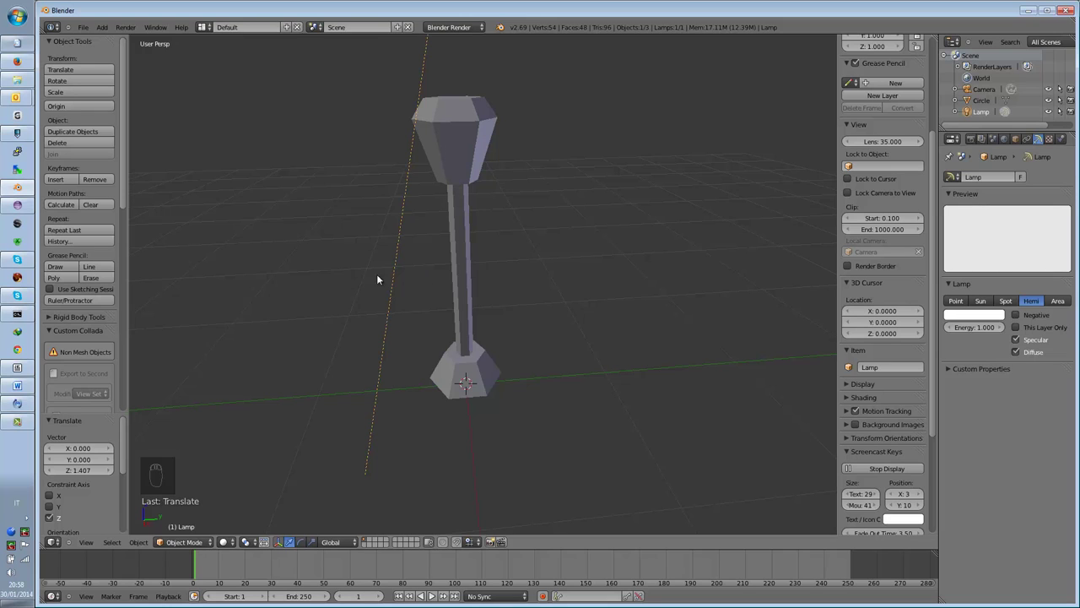
Select the lamp mesh, enter Edit Mode and select all 54 vertices.
left_click_drag(462, 296, 465, 298)
key("Tab")
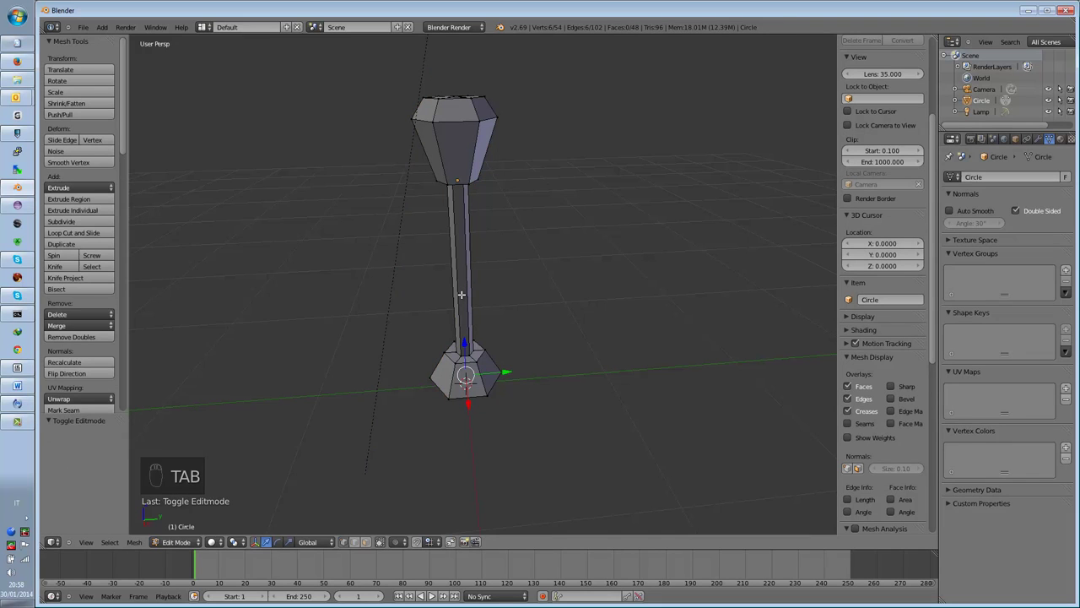
key("Tab")
key("a")
key("Tab")
key("a")
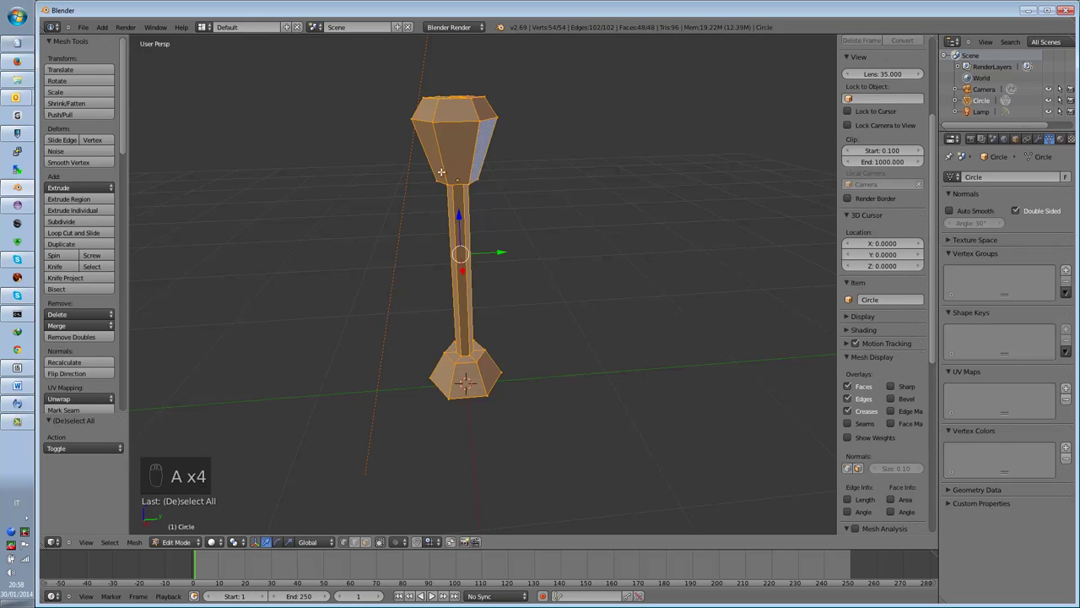
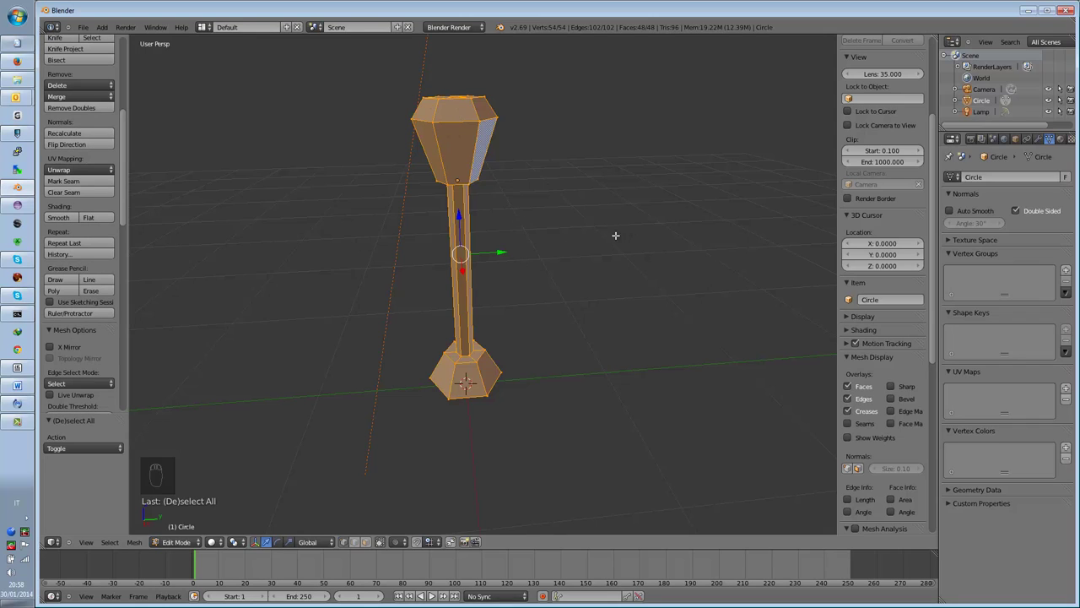
Show face normals at size 3 in Mesh Display and select one lantern side face.
left_click(935, 262)
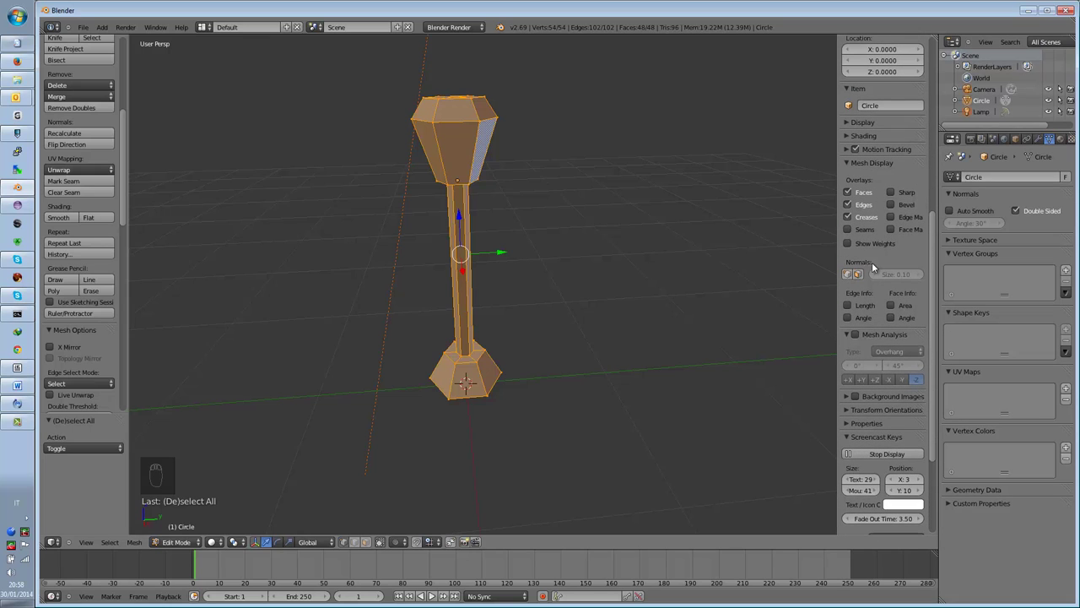
left_click(847, 170)
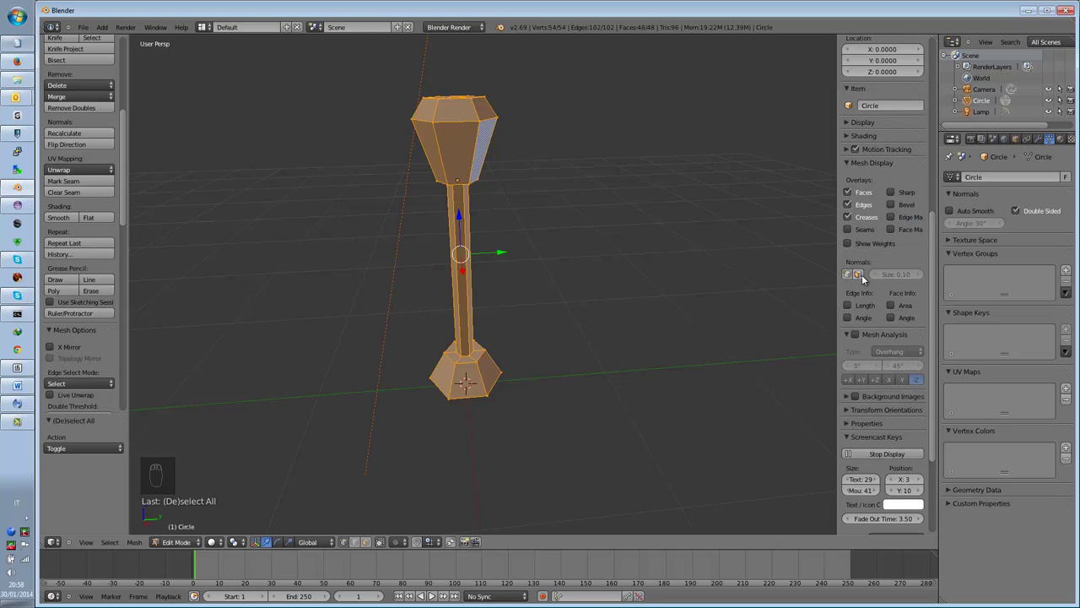
left_click(860, 278)
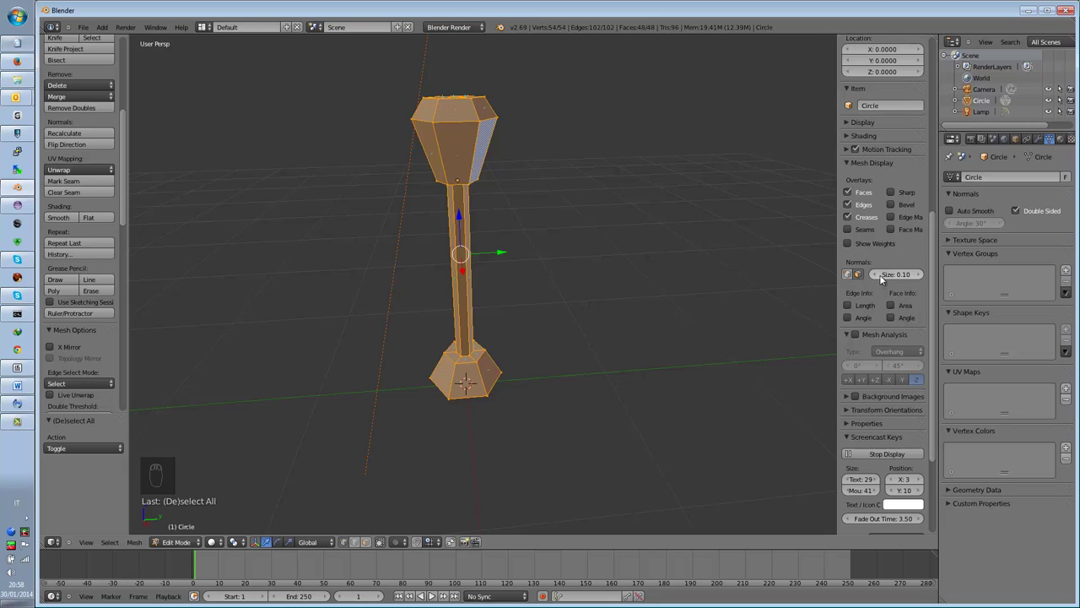
left_click(895, 281)
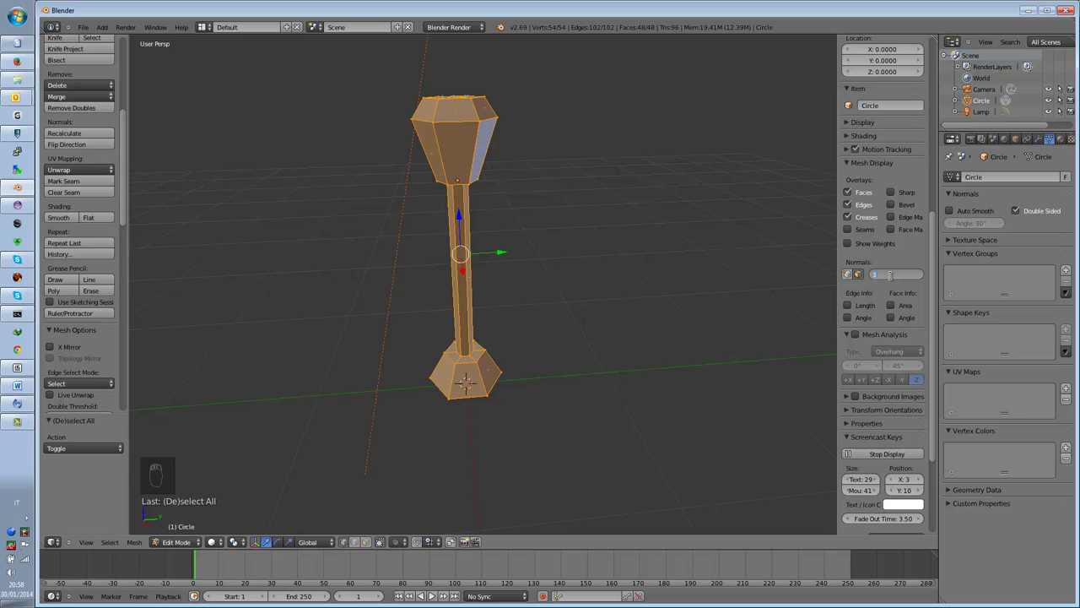
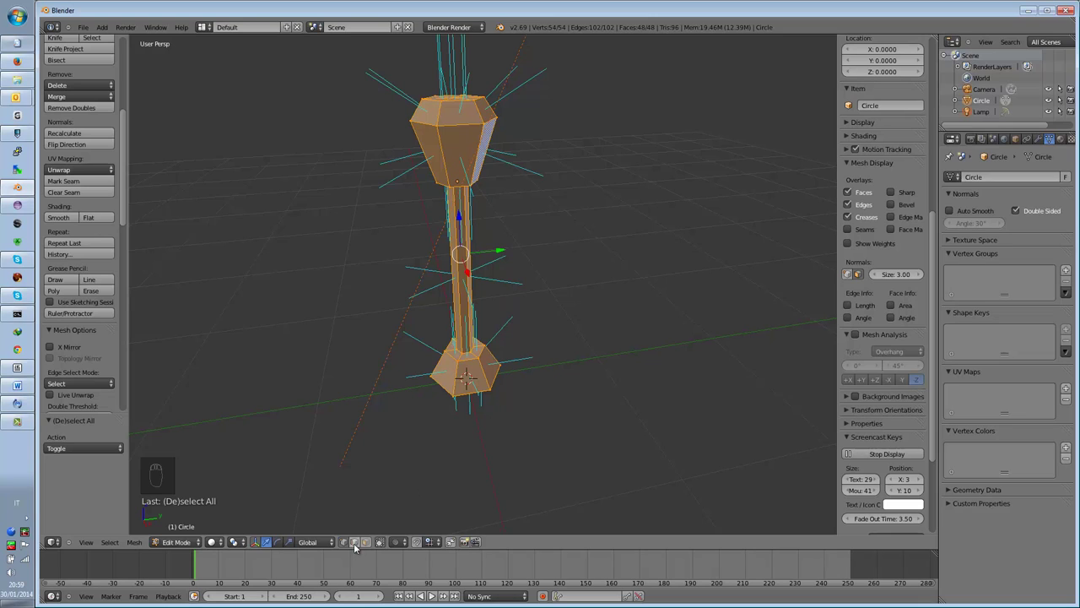
left_click(367, 548)
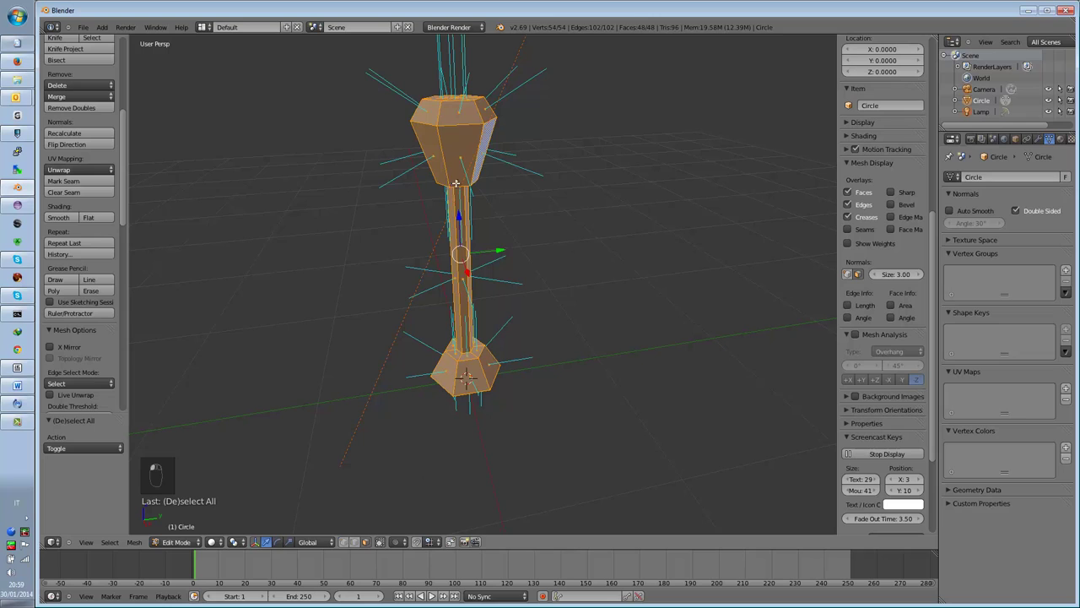
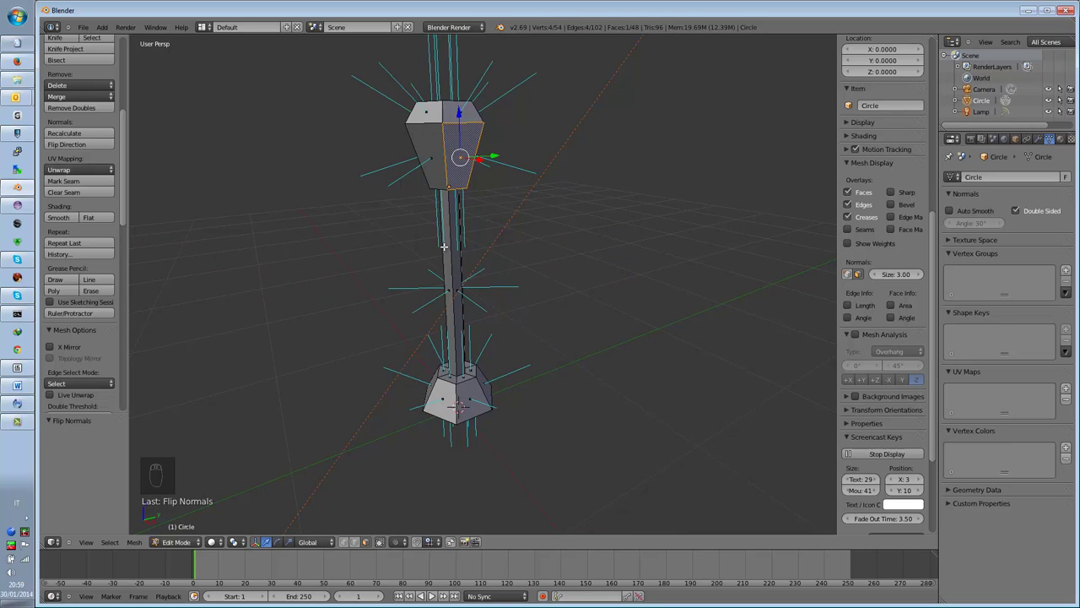
Render the current frame showing the plain white lamp on grey.
scroll("down", 3)
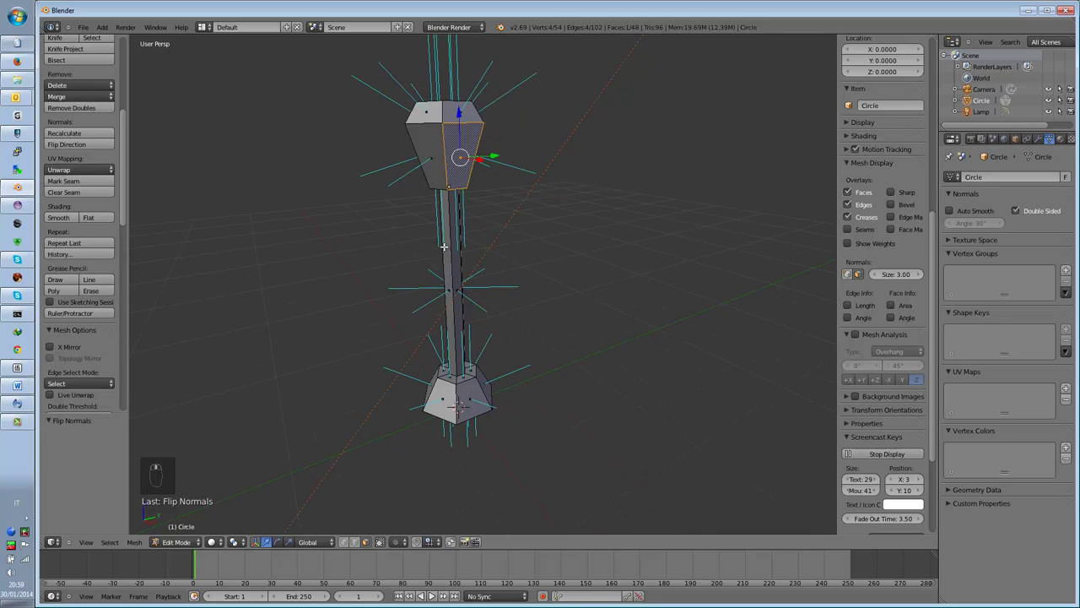
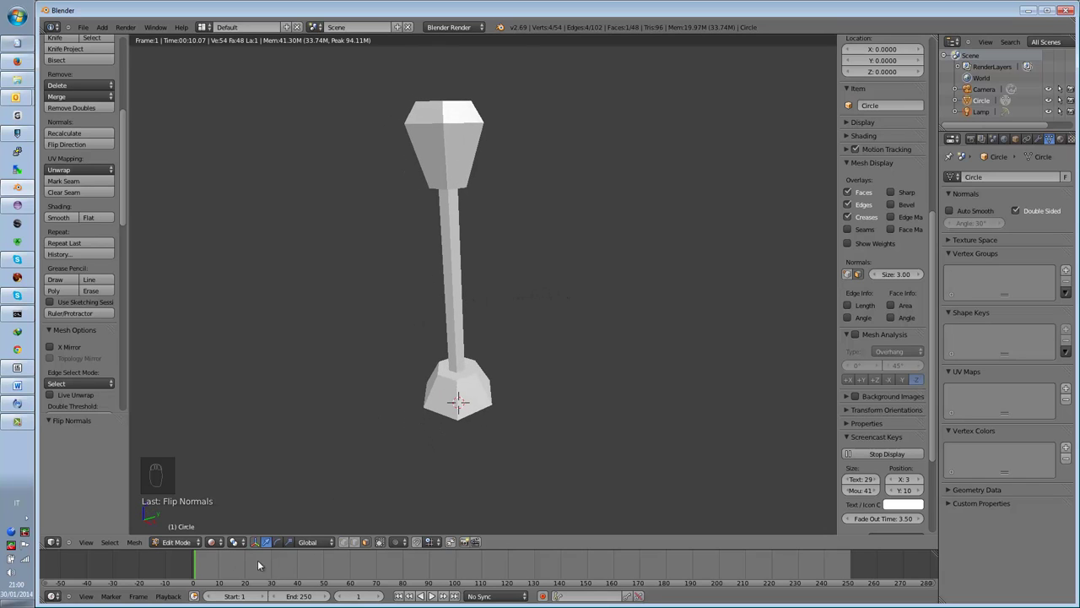
Close the render and return to editing the lamp mesh with normals shown.
left_click(218, 544)
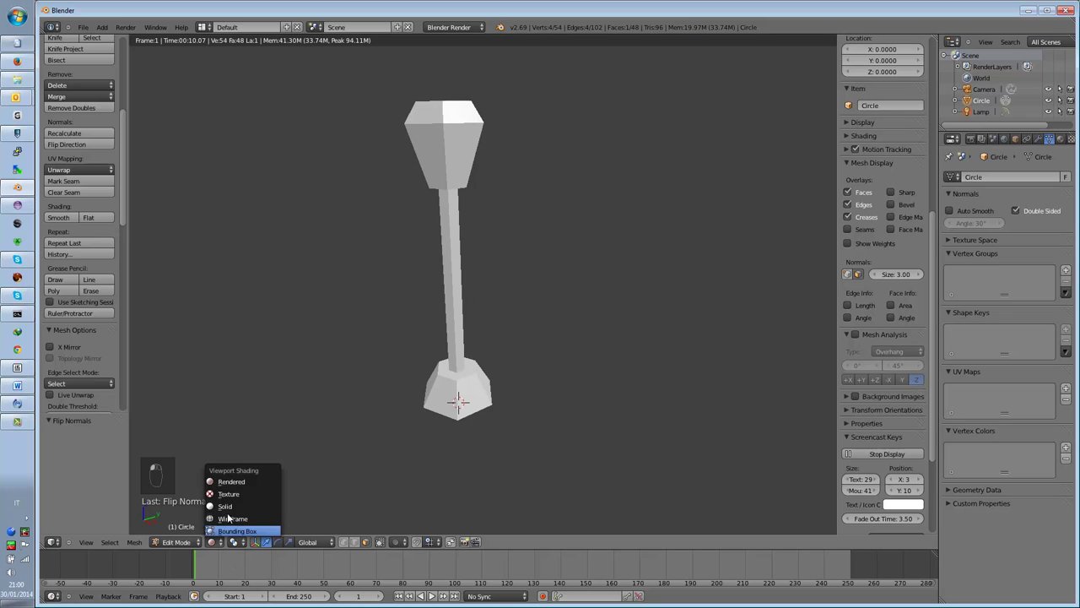
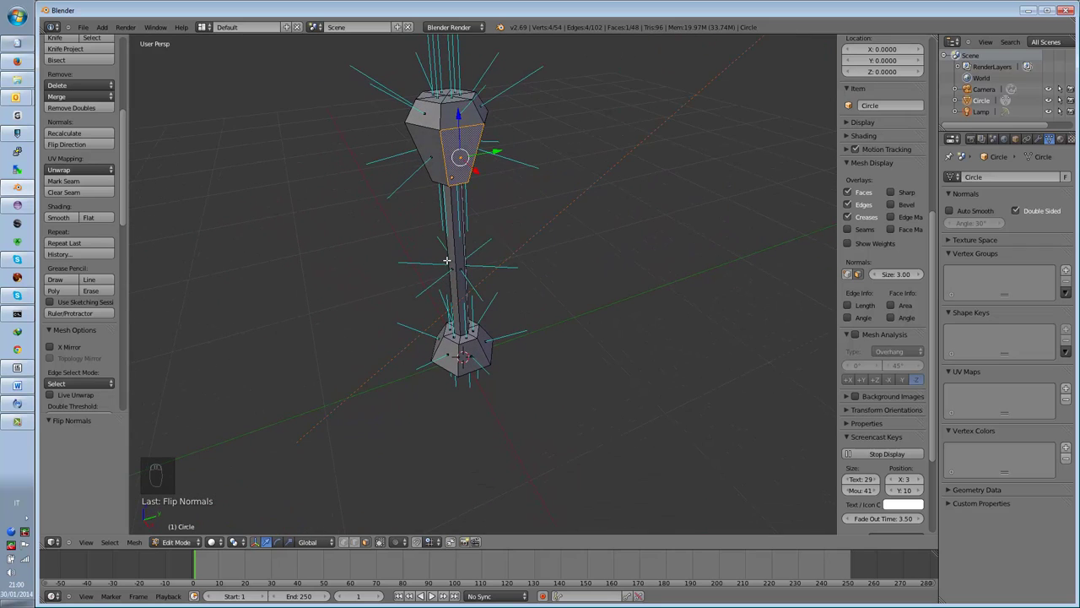
key("a")
key("a")
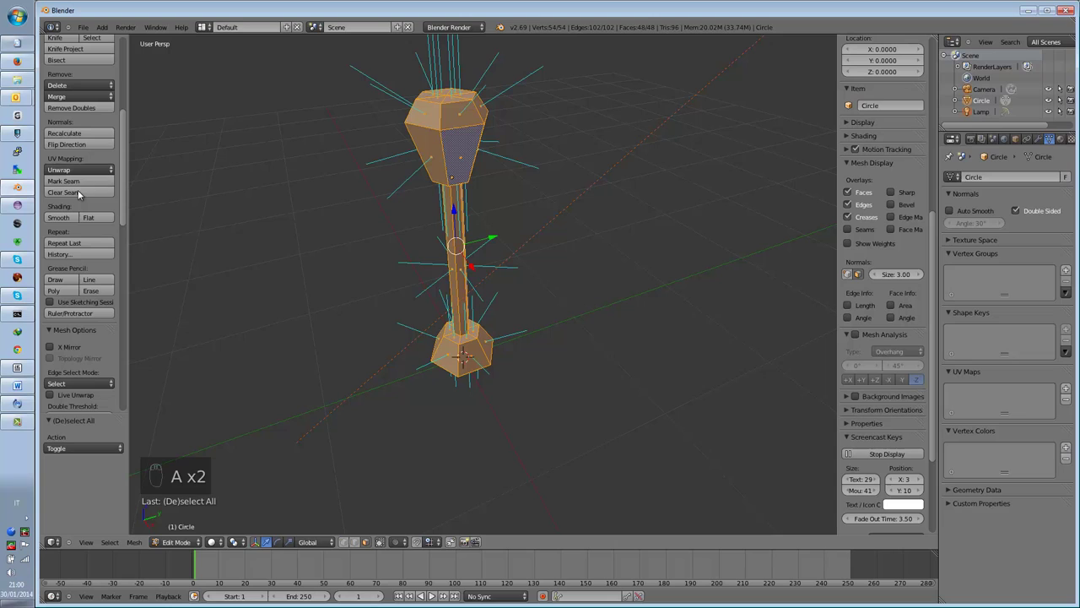
left_click(77, 141)
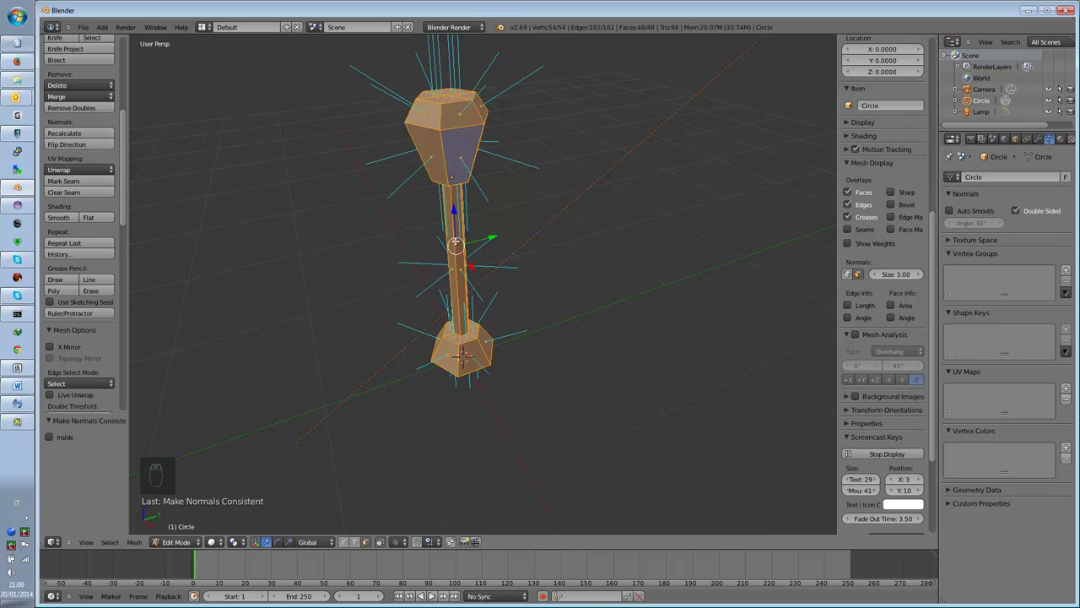